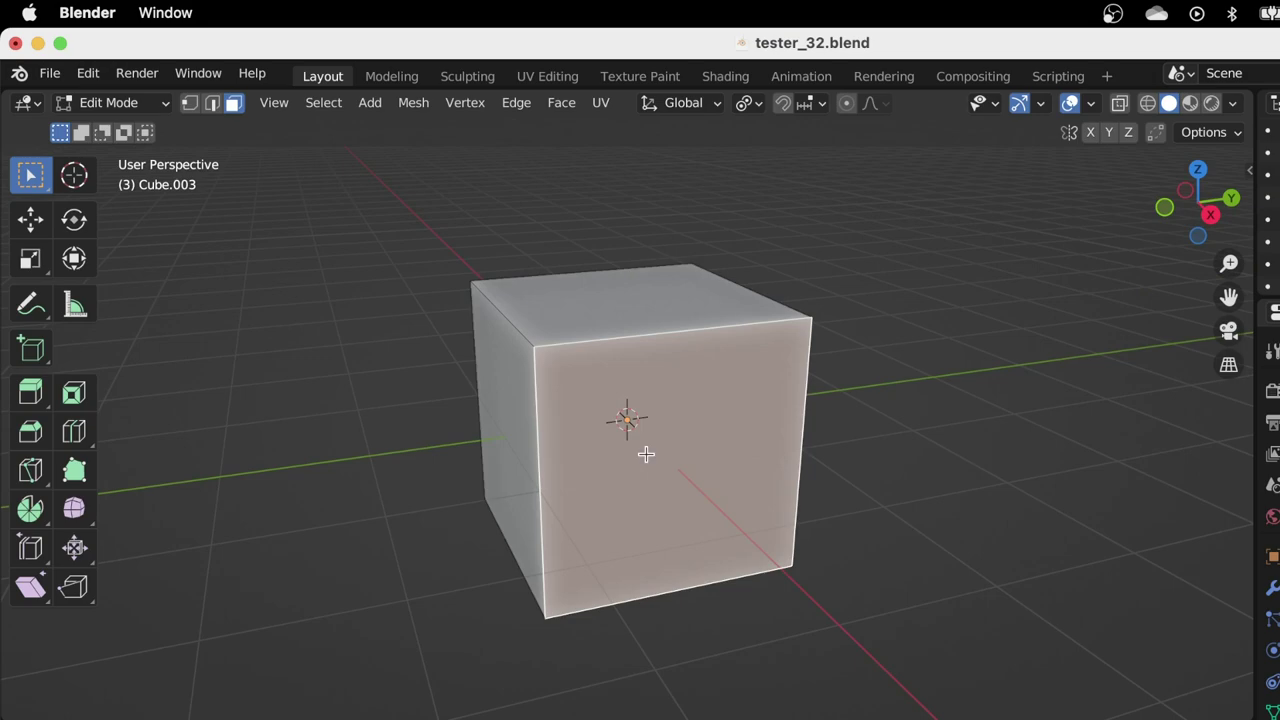
Launch Grid Modeler on the selected face of Cube.003 so its 20-cell grid and quick help appear.
scroll("up", 3)
left_click(595, 529)
left_click(733, 301)
scroll("up", 3)
key("p")
key("p")
key("p")
key("p")
left_click(721, 419)
left_click(547, 301)
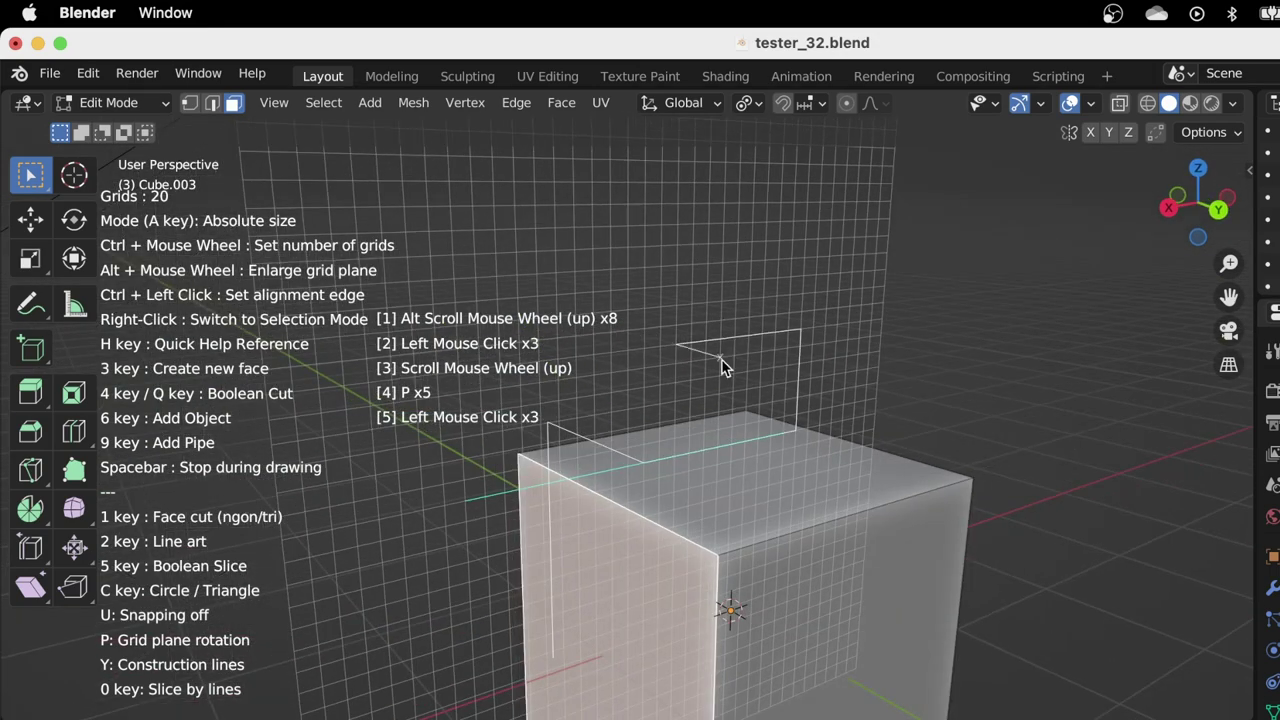
Draw a pipe path across the grid and confirm it into bent pipes beside the cube.
key("p")
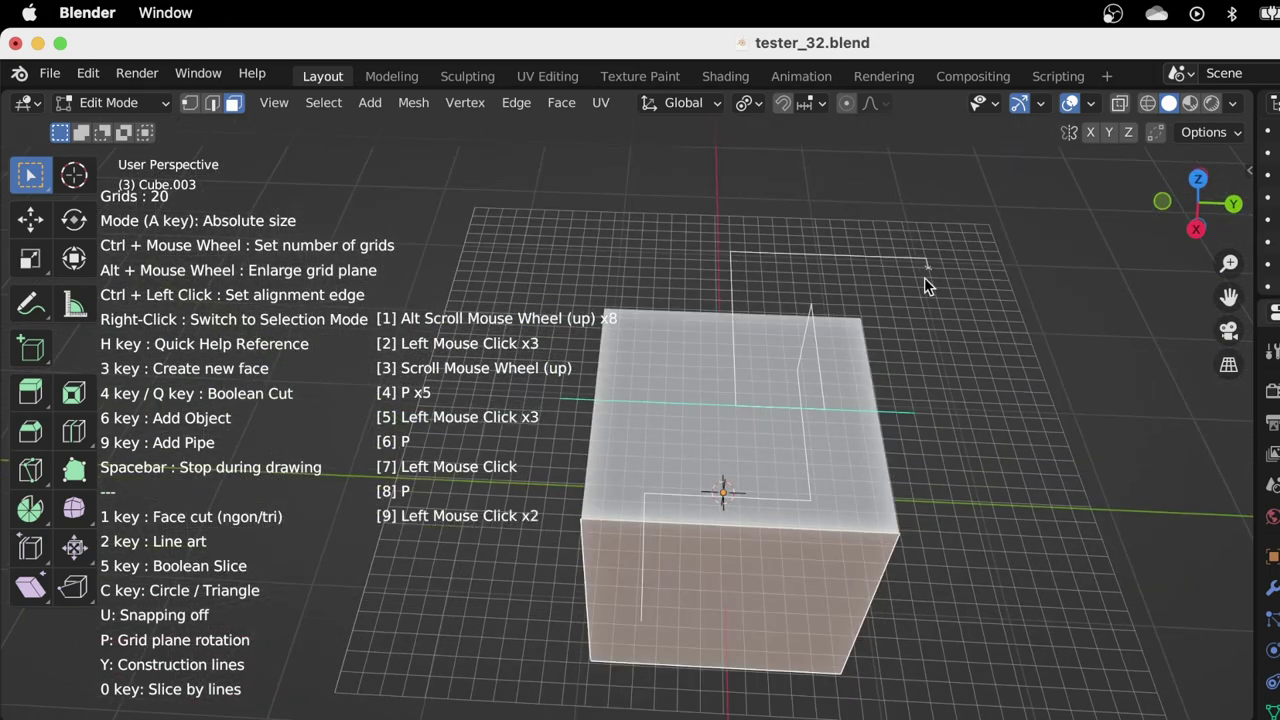
key("p")
left_click(1021, 492)
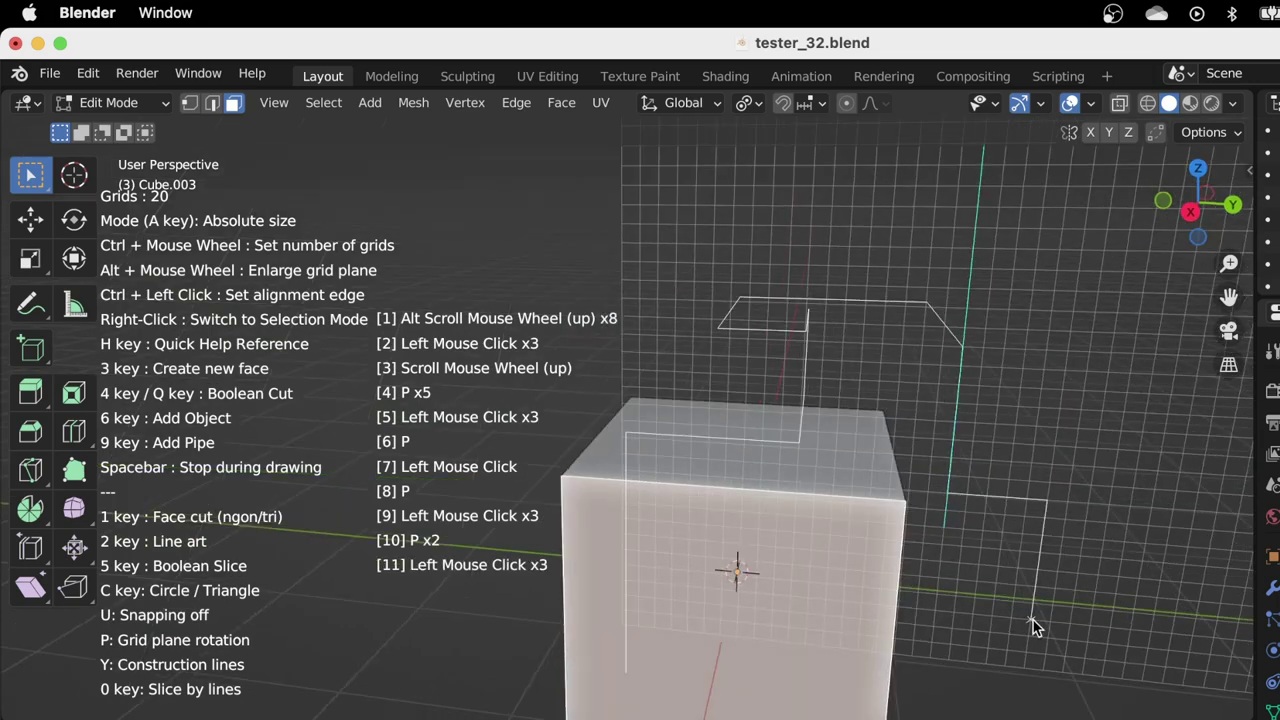
key("space")
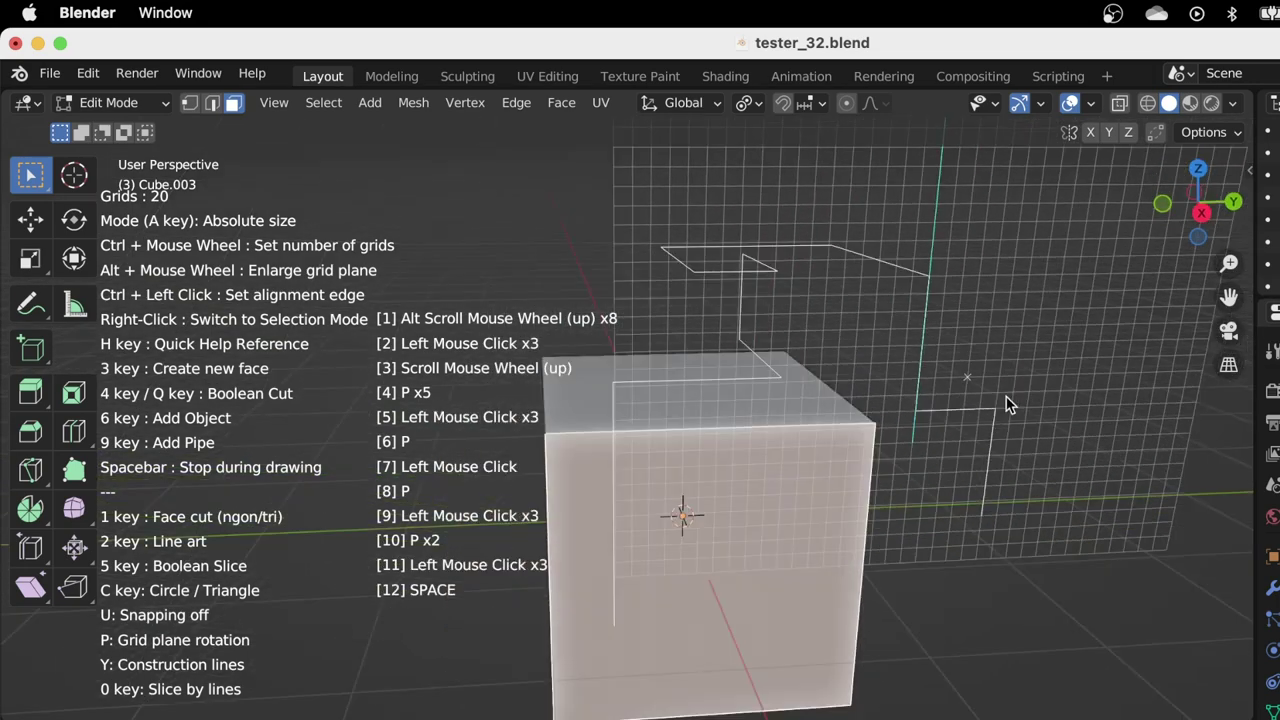
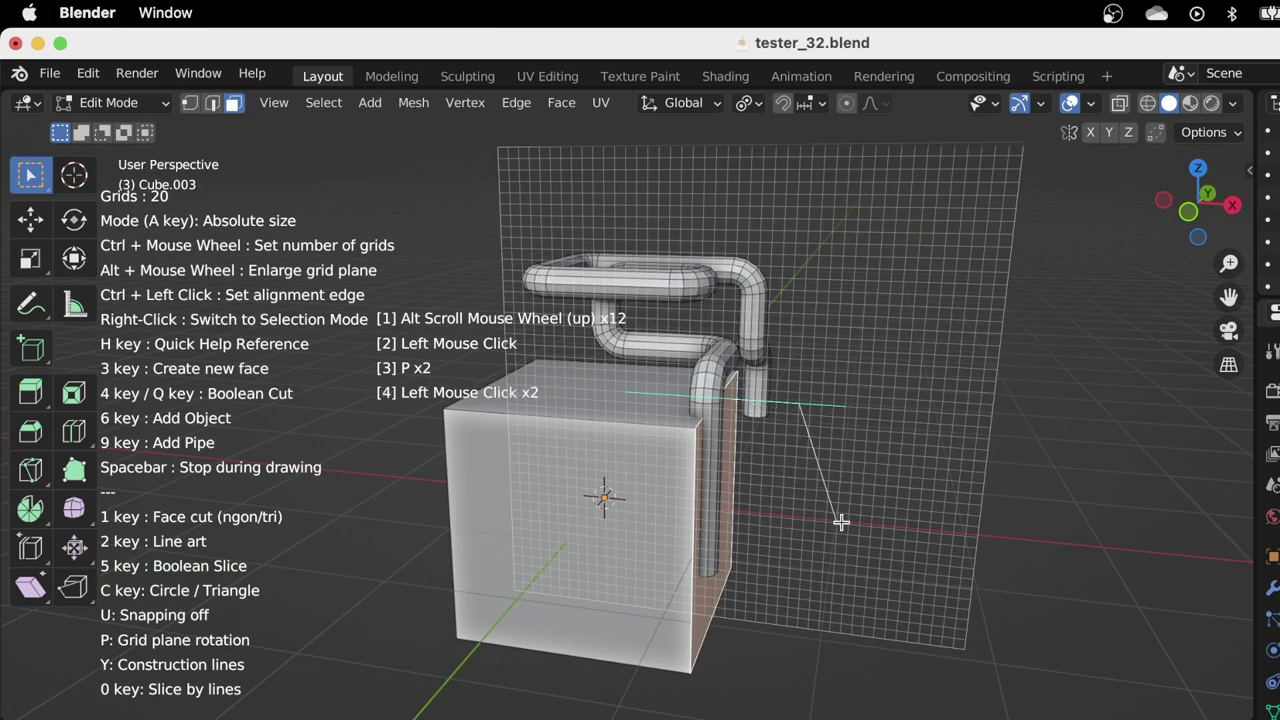
key("p")
key("p")
key("p")
key("ctrl+z")
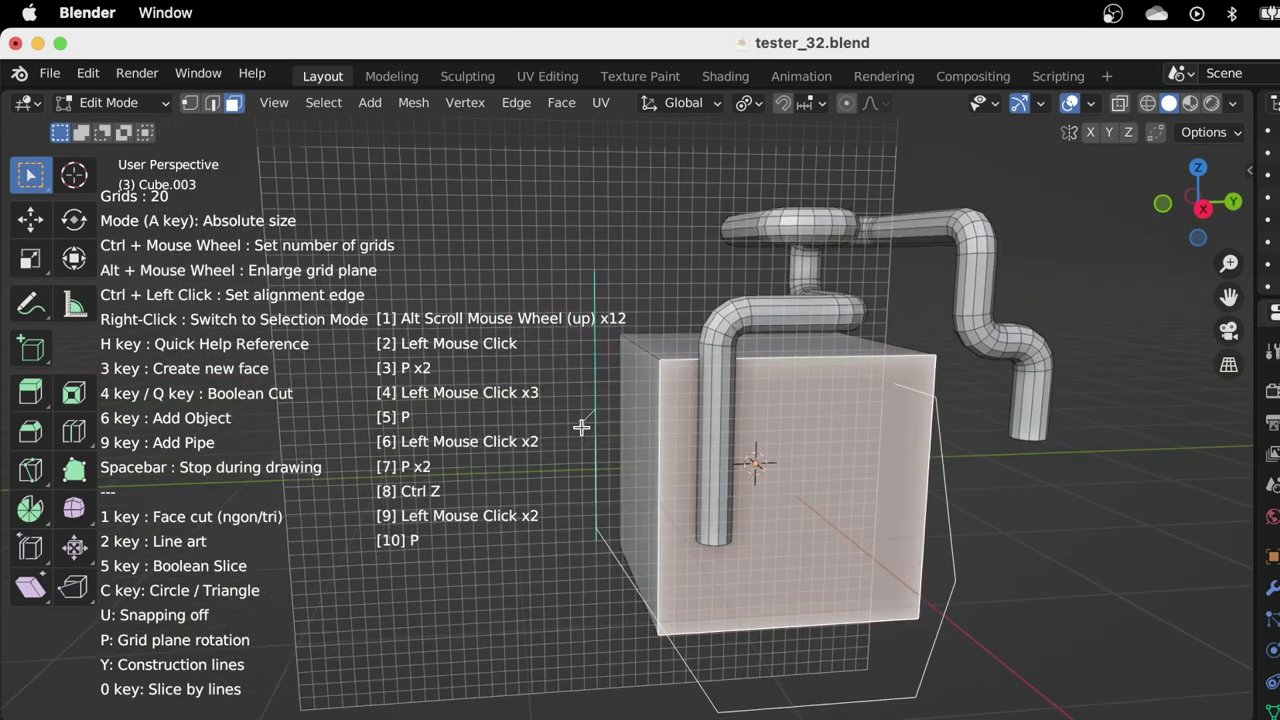
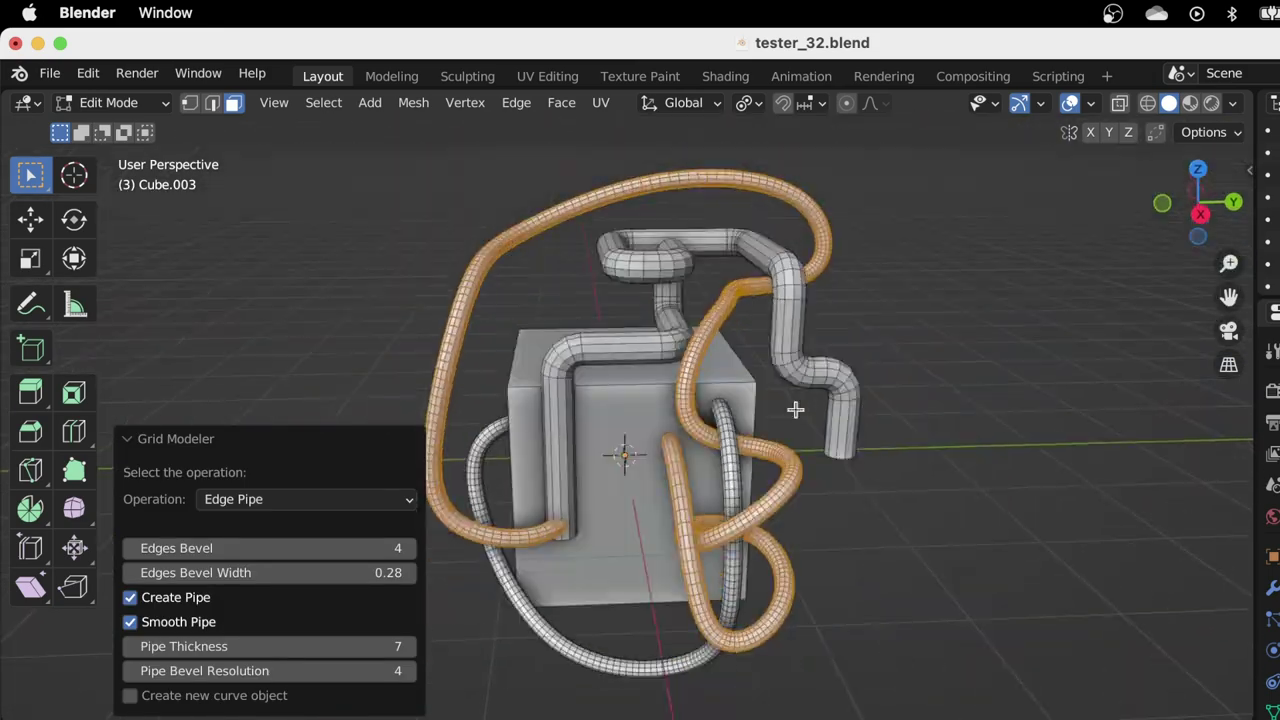
Relaunch Grid Modeler on the cube's side face after smoothing the arched pipe.
scroll("up", 3)
left_click(636, 416)
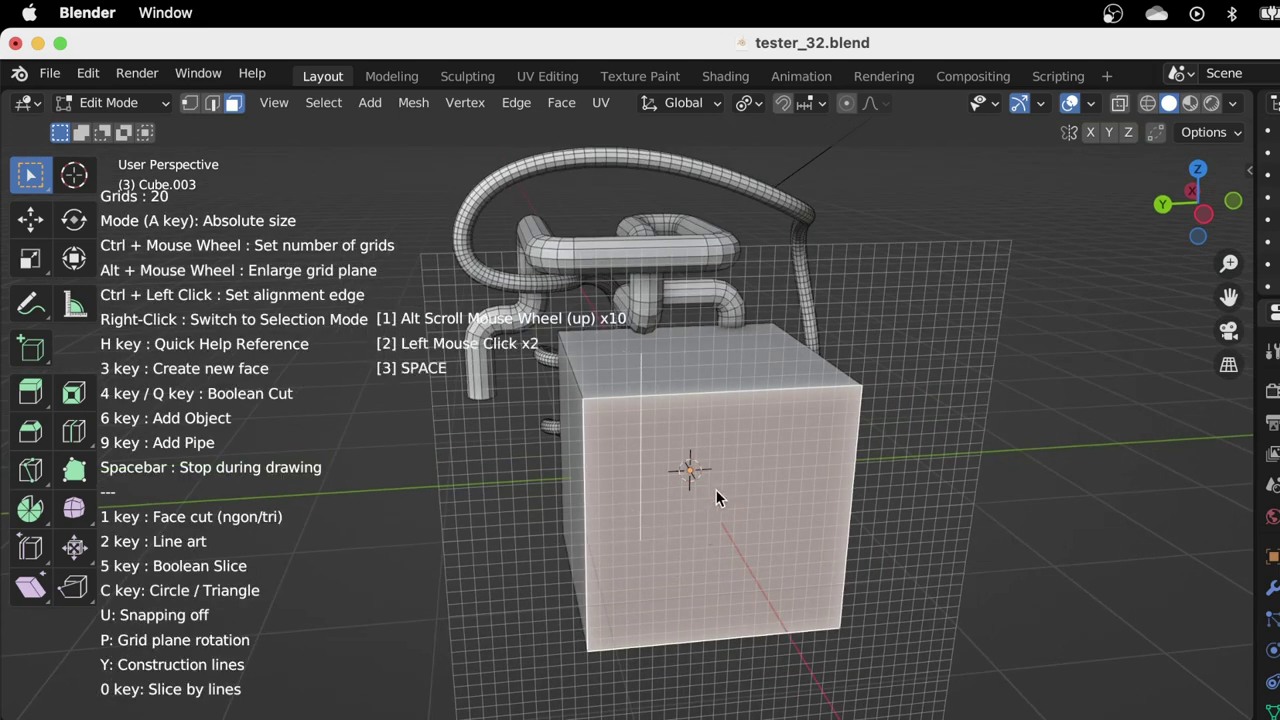
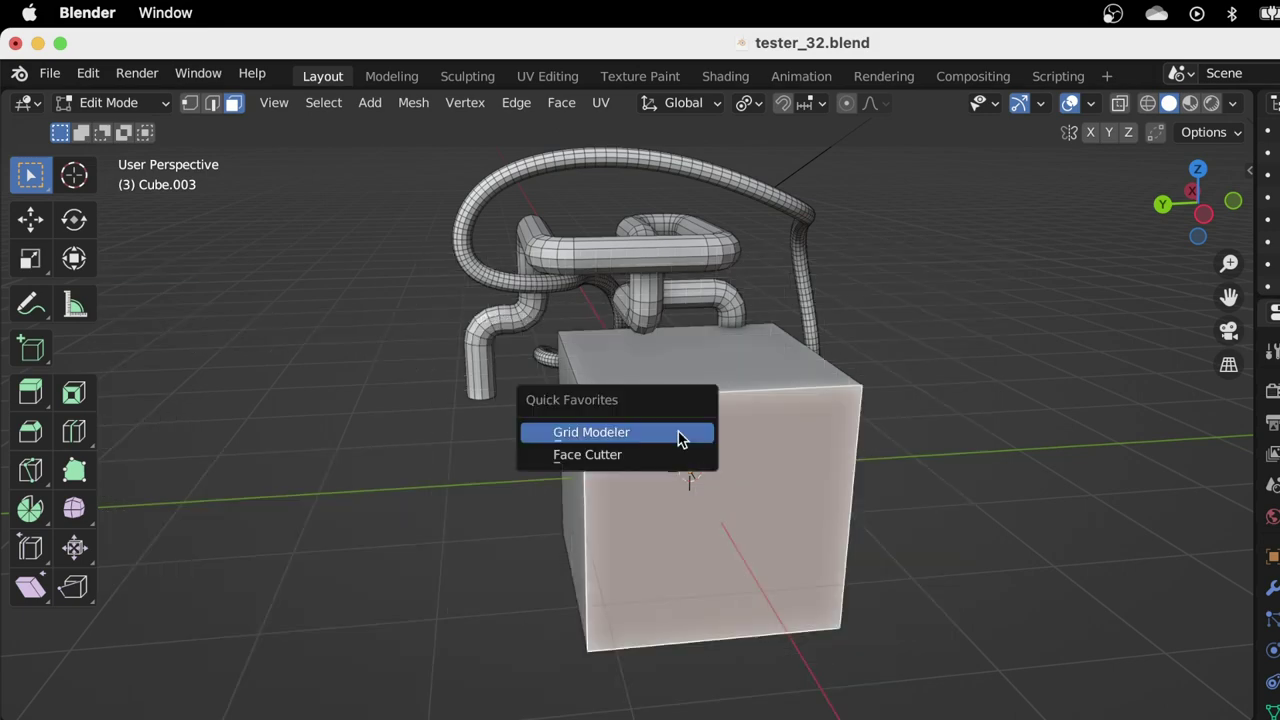
Place a hexagonal shape on the cube's side face with the grid tool.
scroll("up", 3)
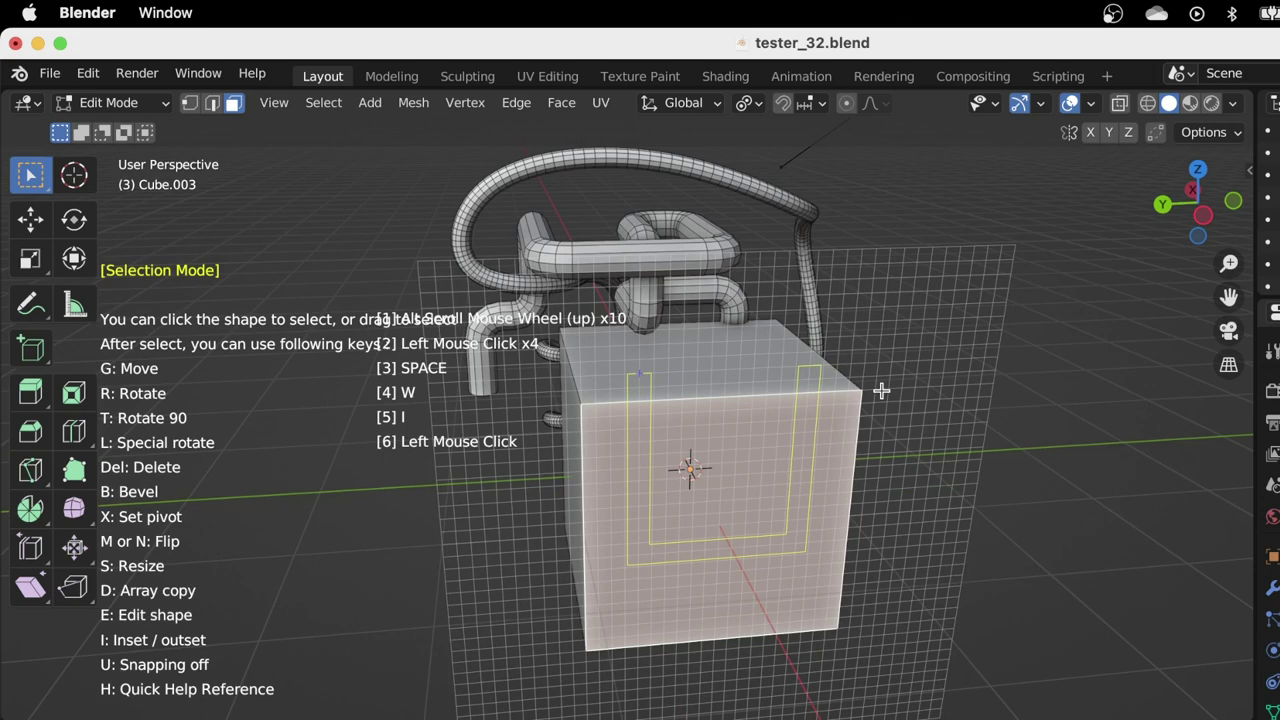
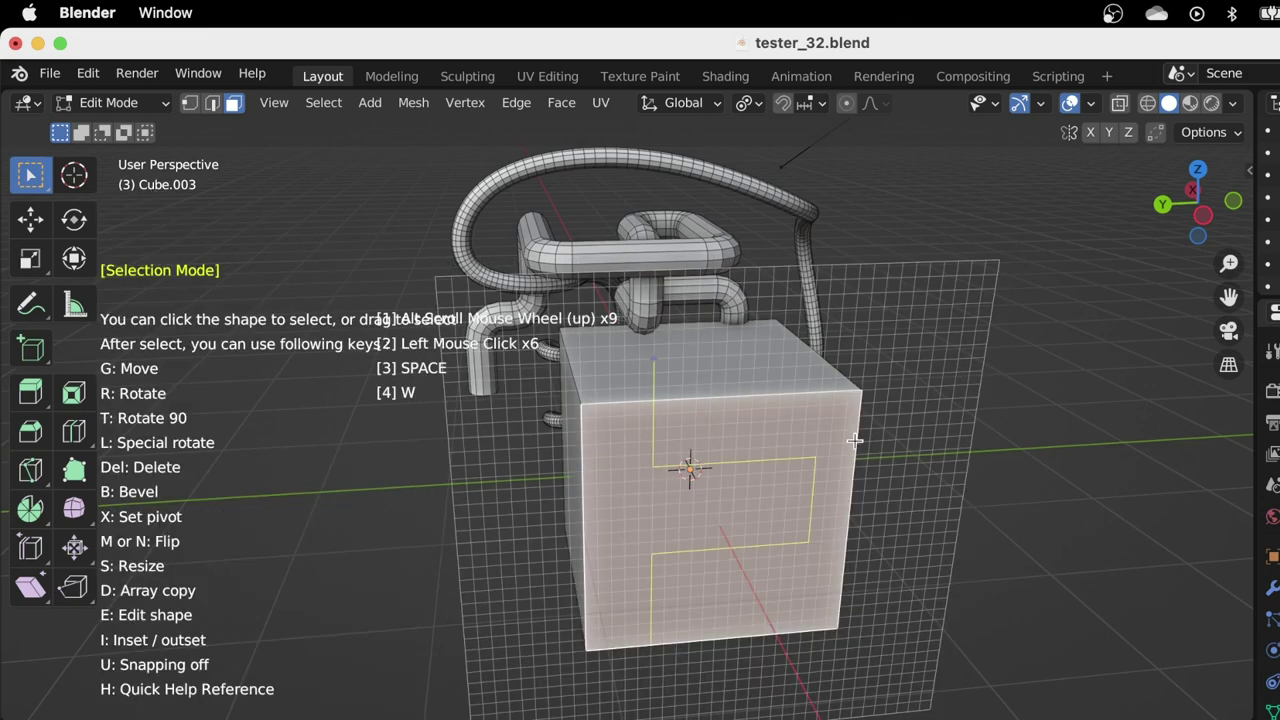
left_click(887, 424)
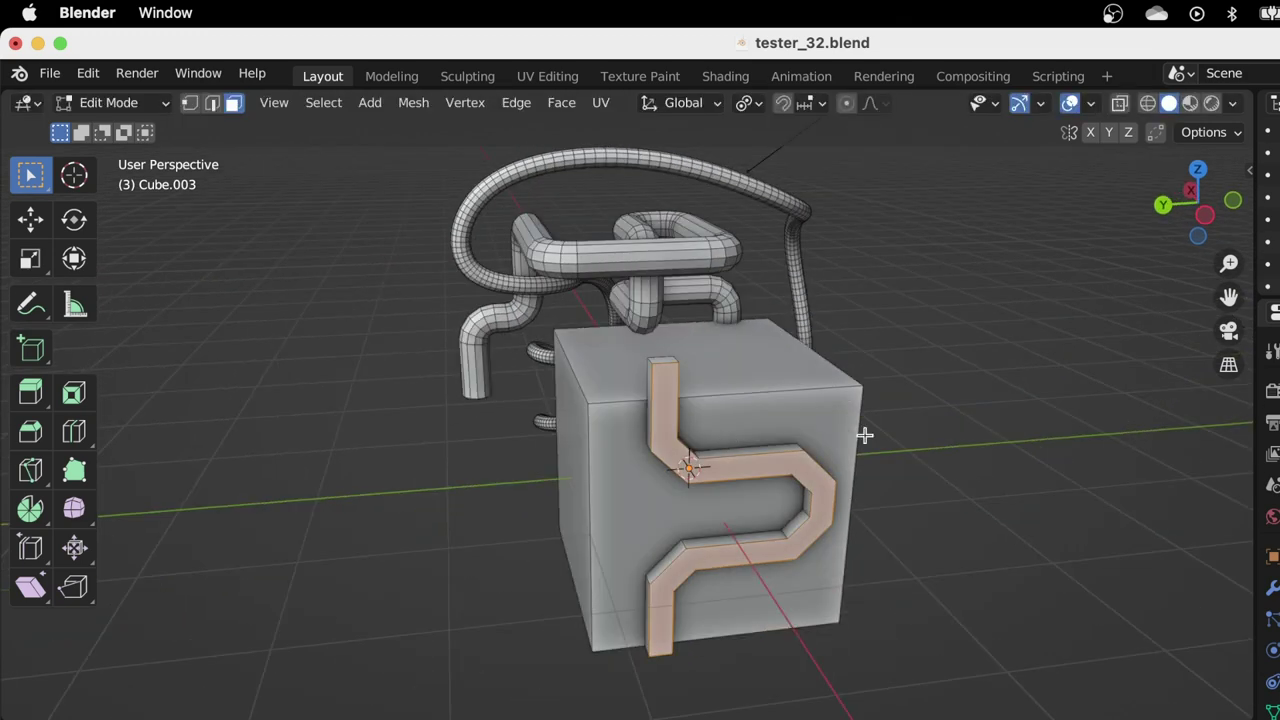
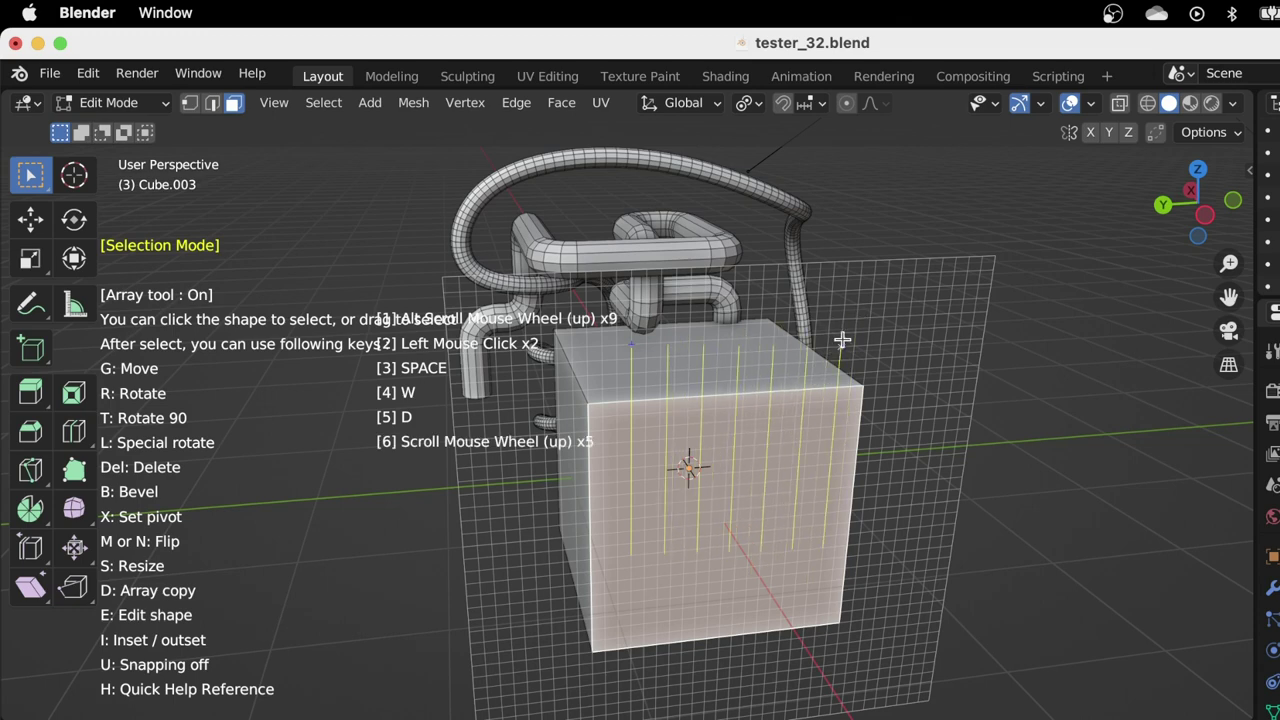
left_click(902, 383)
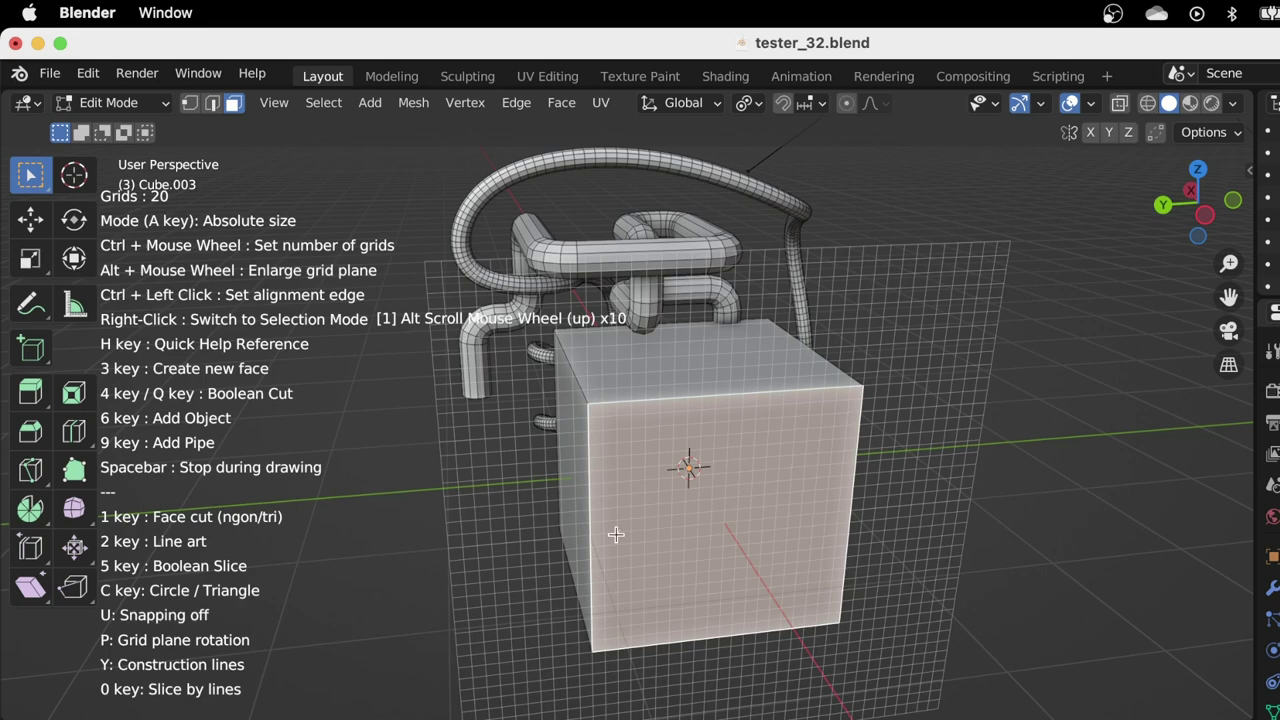
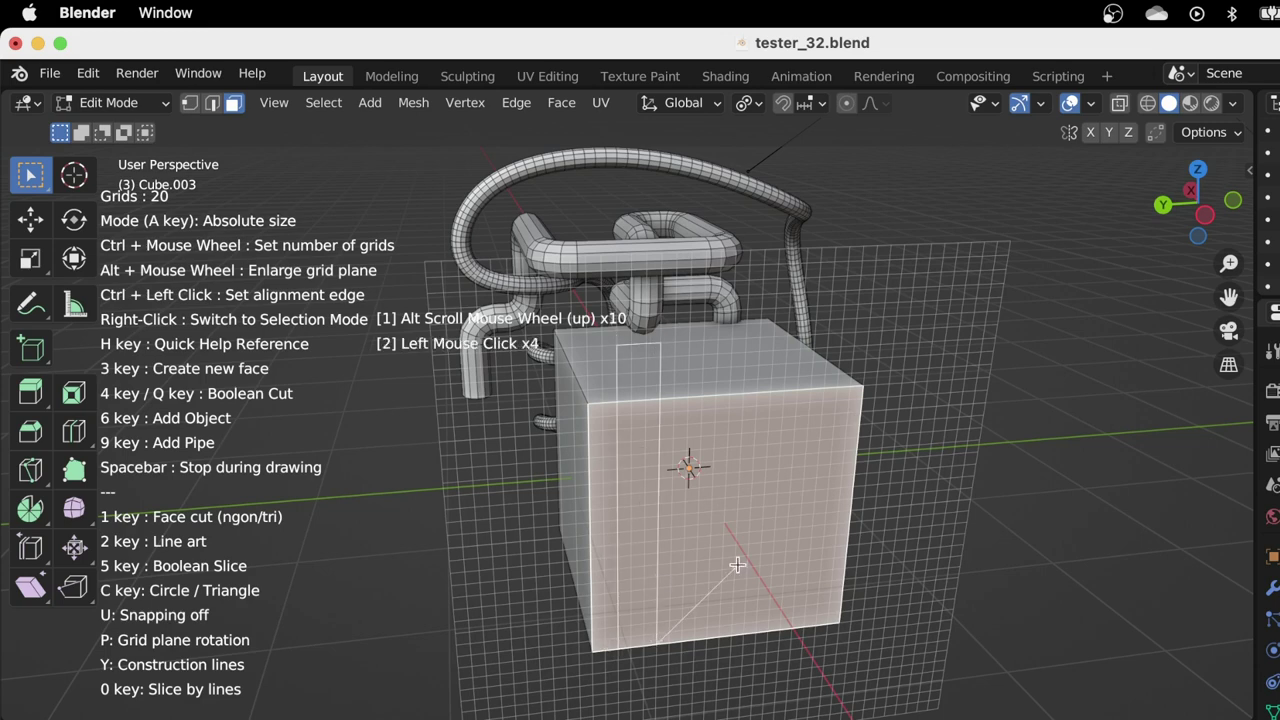
key("w")
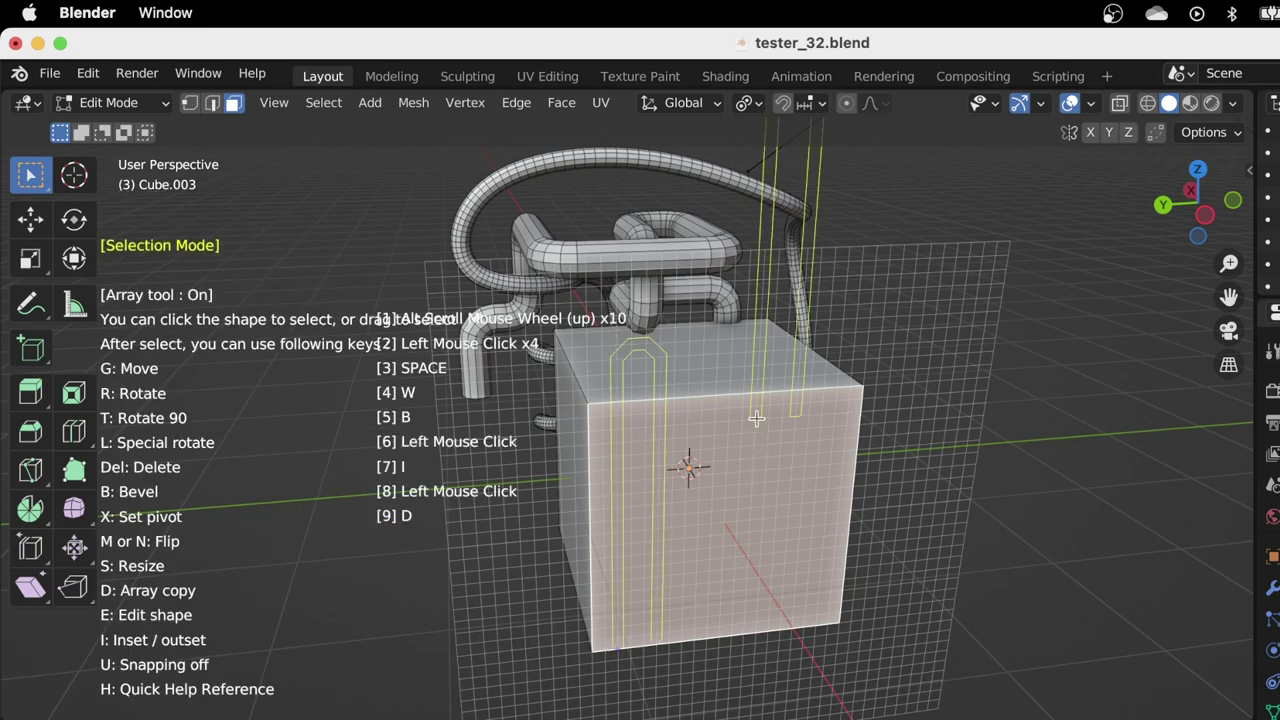
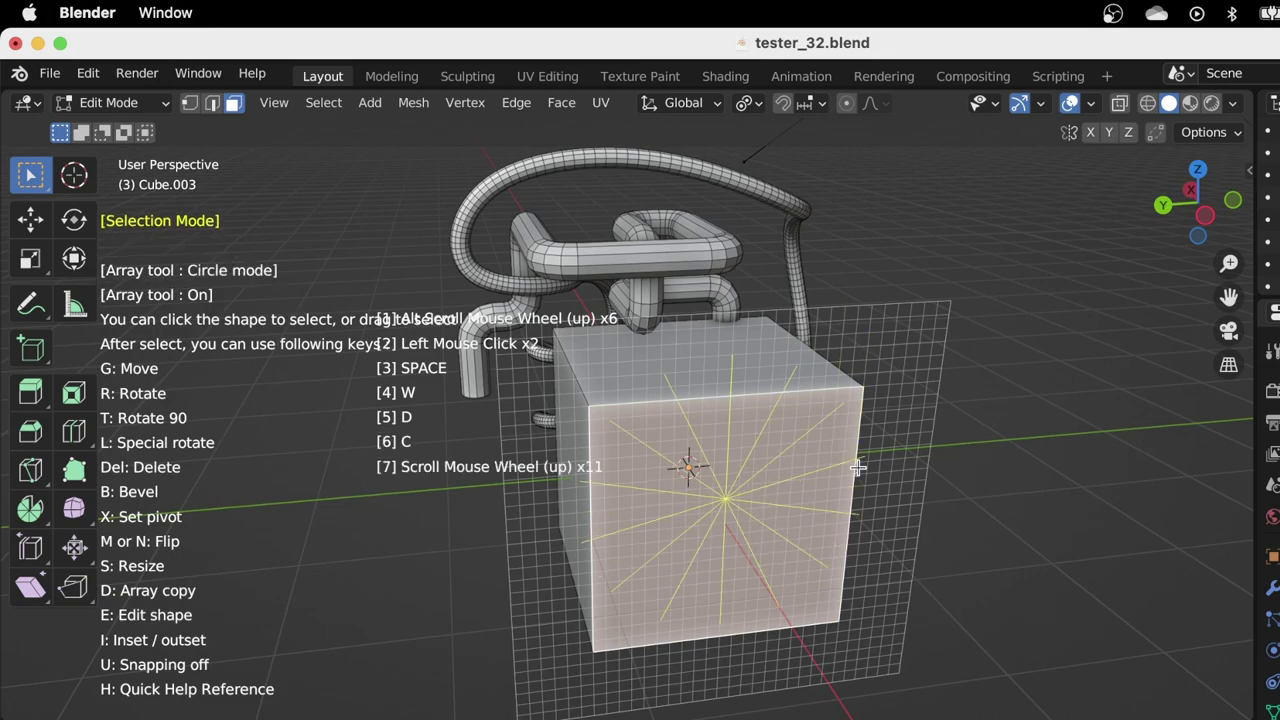
scroll("up", 3)
left_click(878, 456)
left_click(896, 448)
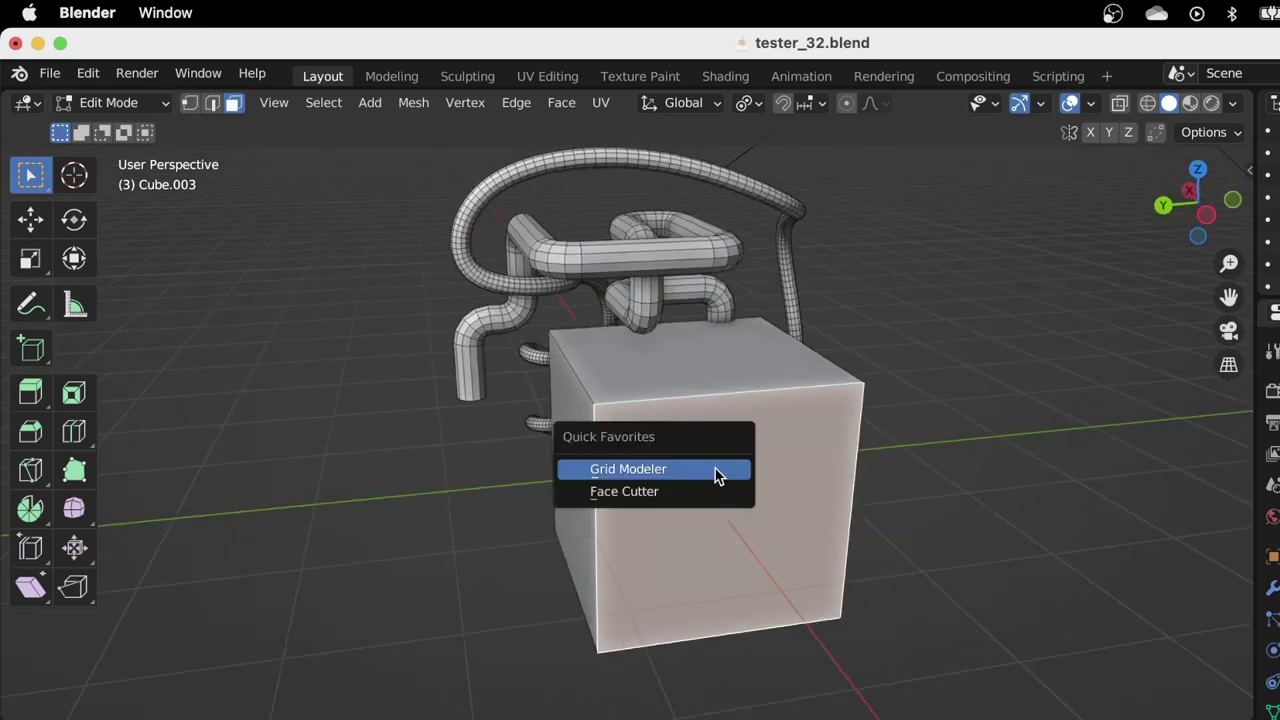
left_click(648, 359)
Draw a rectangle outline on the grid over the cube's side face.
scroll("up", 3)
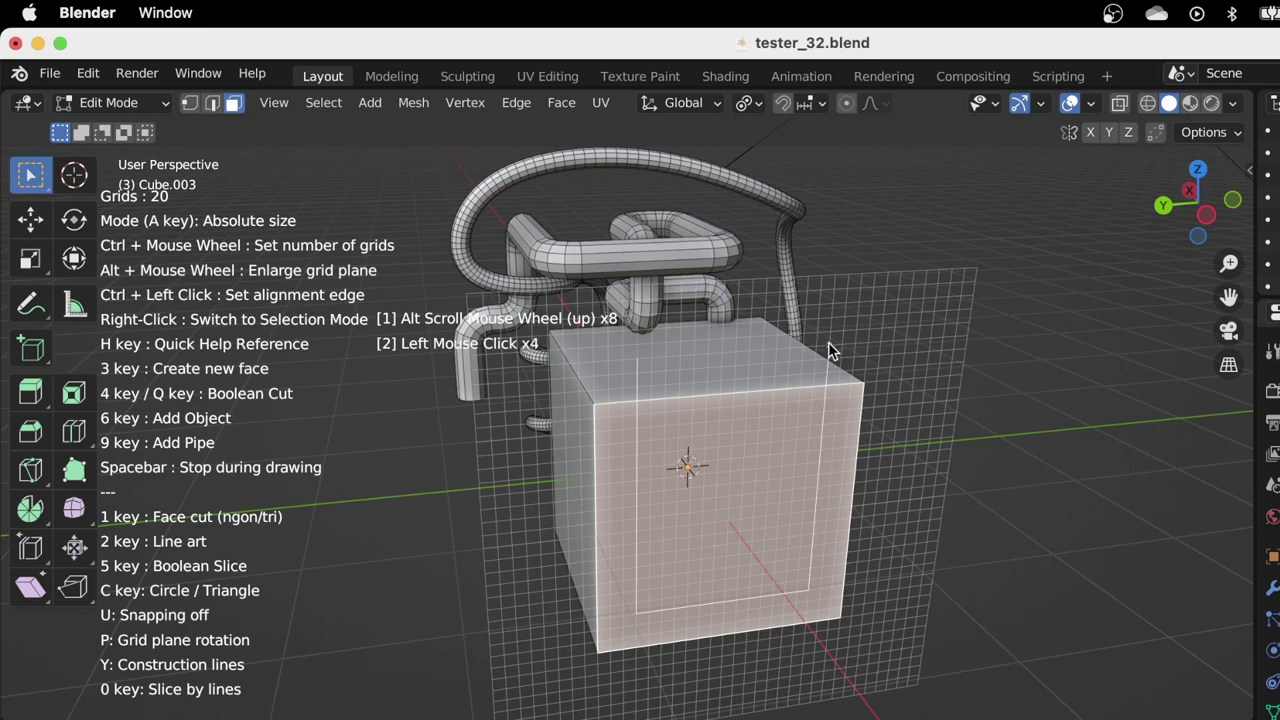
key("space")
left_click(780, 459)
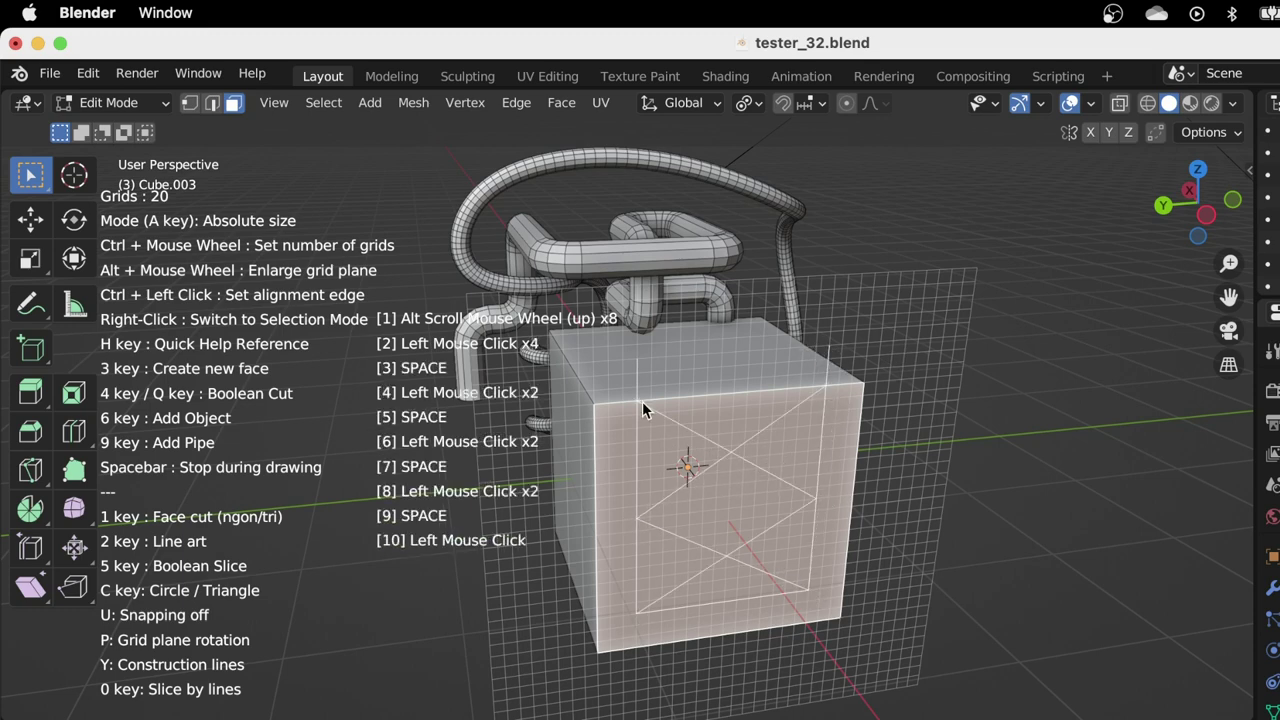
left_click(773, 361)
key("space")
Array the rectangle into a column of four and Boolean Cut them into the face with Mesh Isolation.
key("w")
key("a")
key("i")
left_click(902, 355)
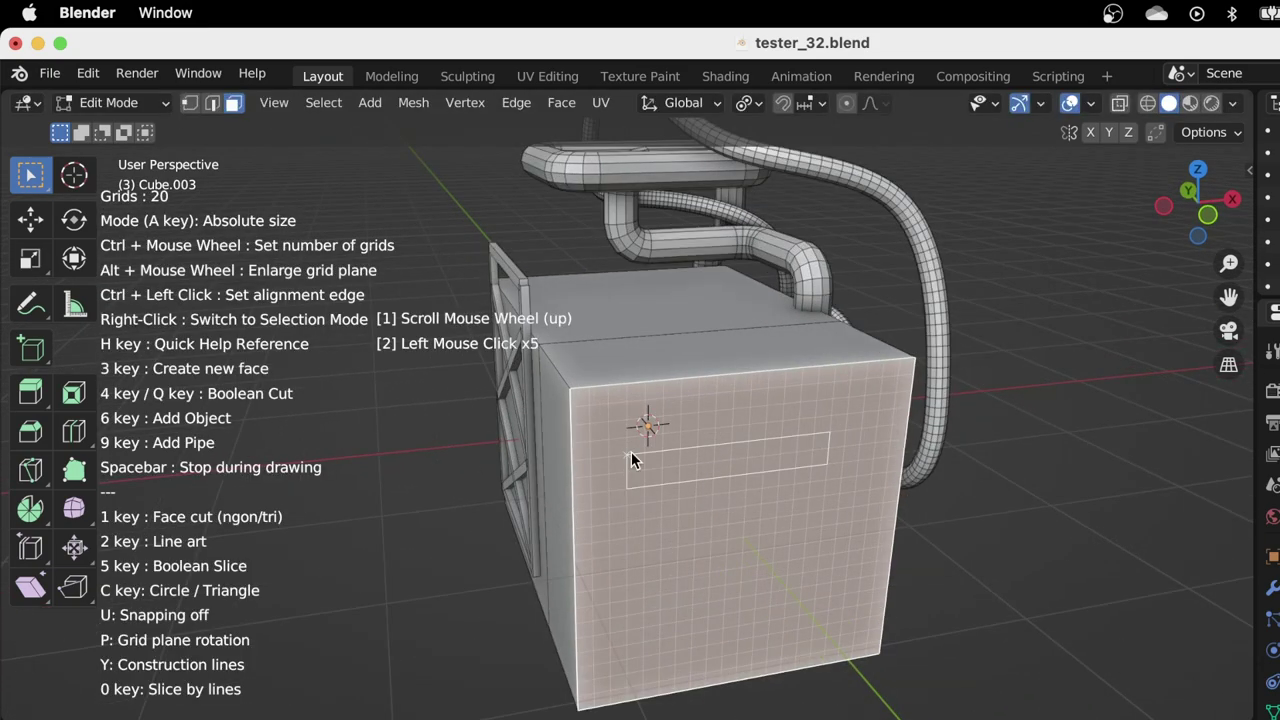
key("w")
scroll("up", 3)
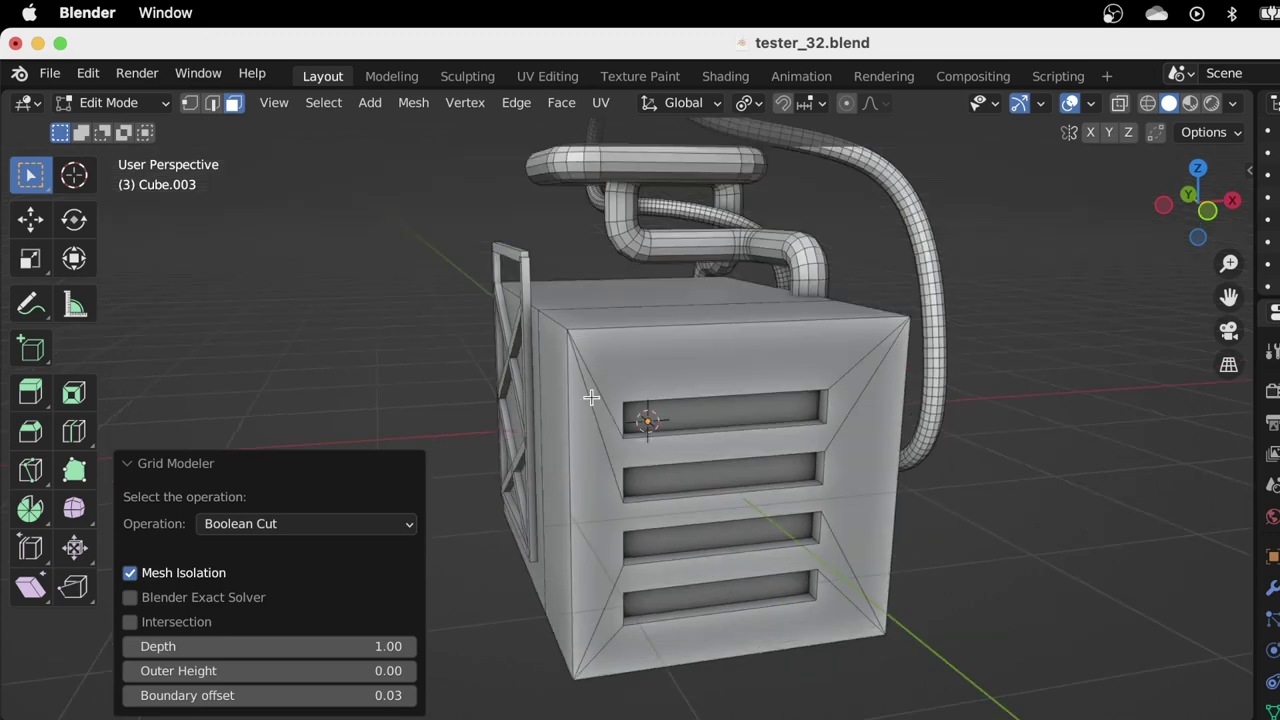